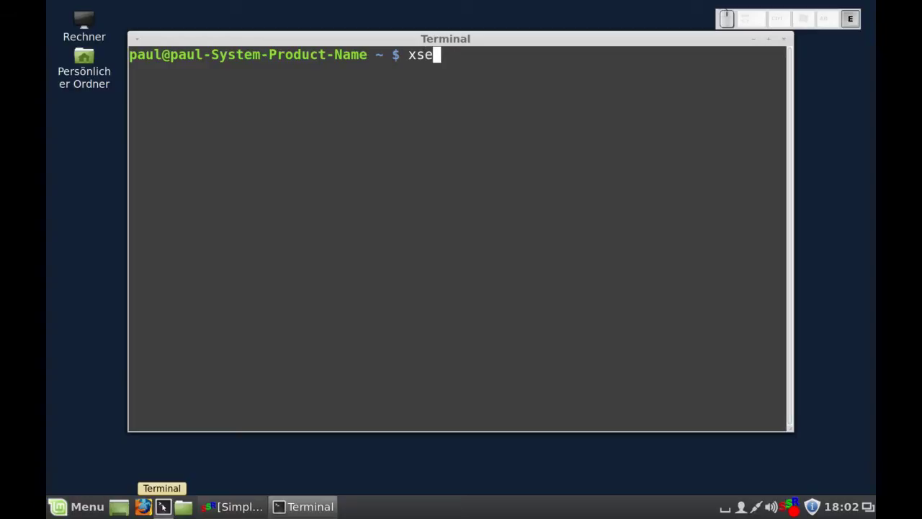
# Run xset dpms force off so the monitor switches off, then wake it again.
pyautogui.press('space')
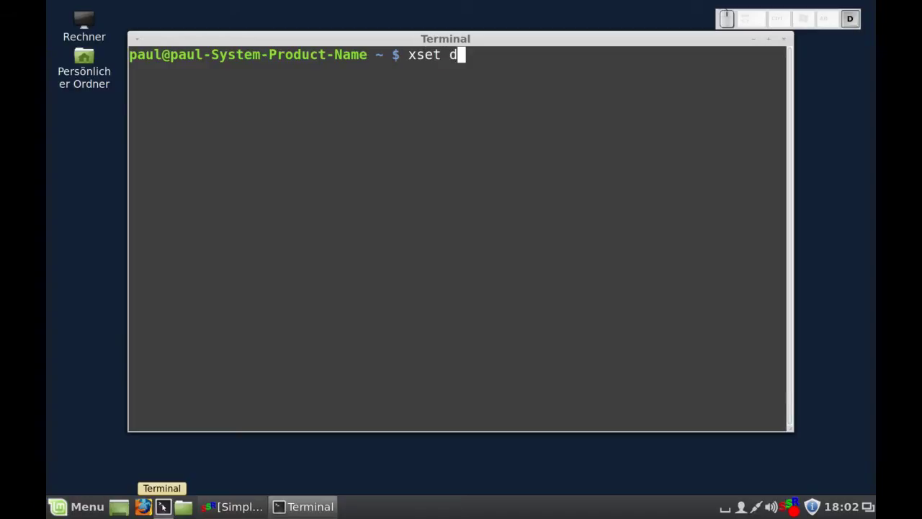
pyautogui.press('space')
pyautogui.press('space')
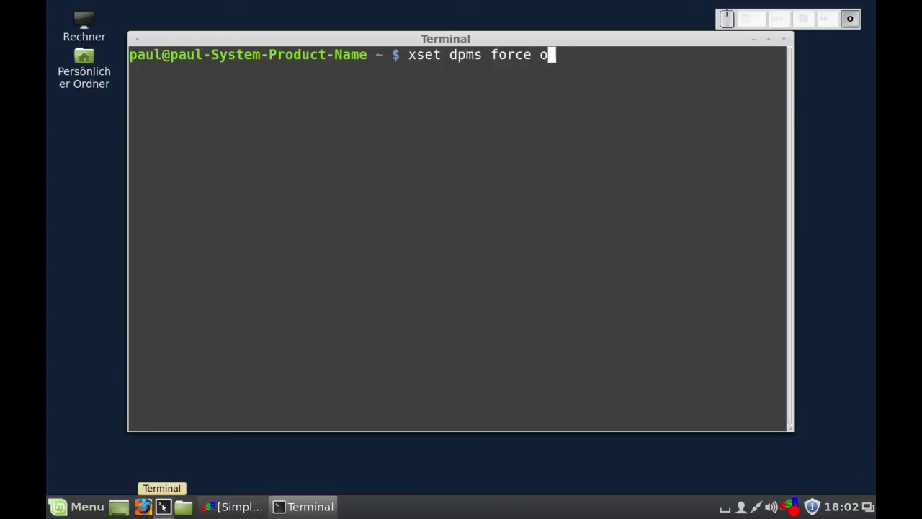
pyautogui.press('Return')
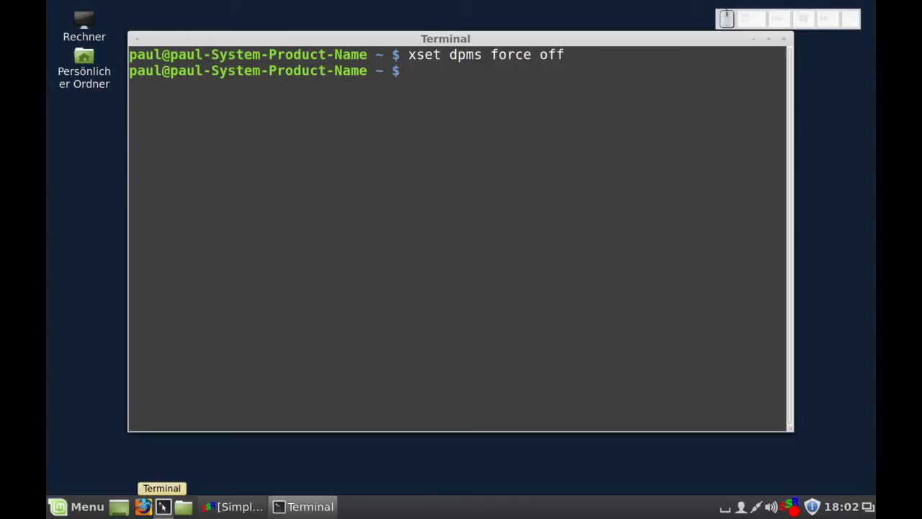
pyautogui.press('space')
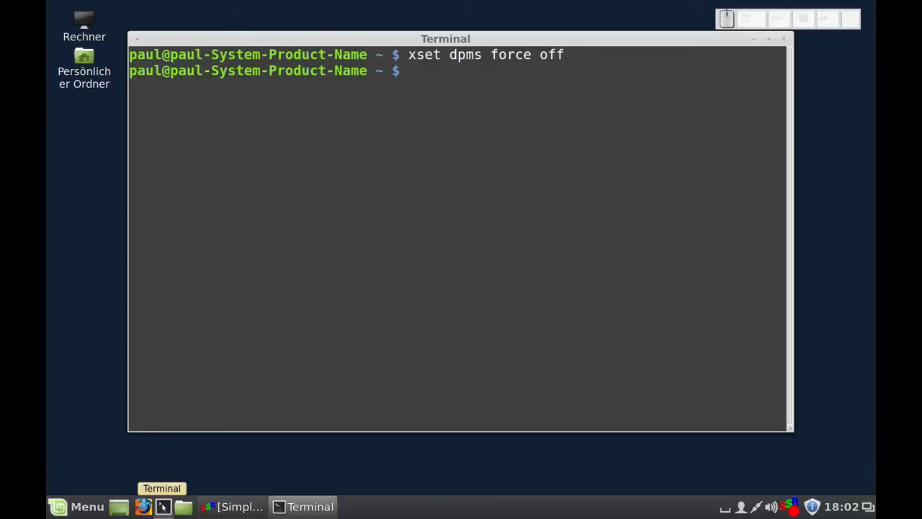
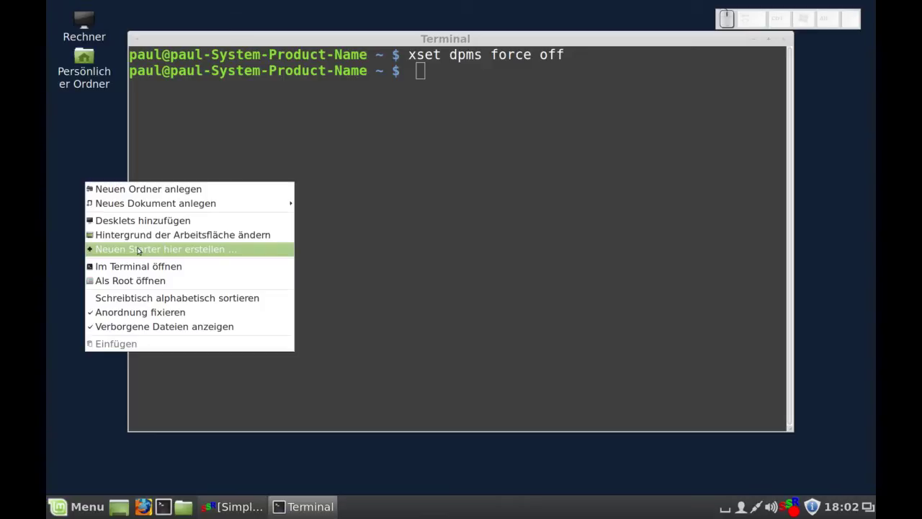
# Create a desktop launcher with command xset dpms force off and name it Bildschirm abschalten.
pyautogui.click(137, 252)
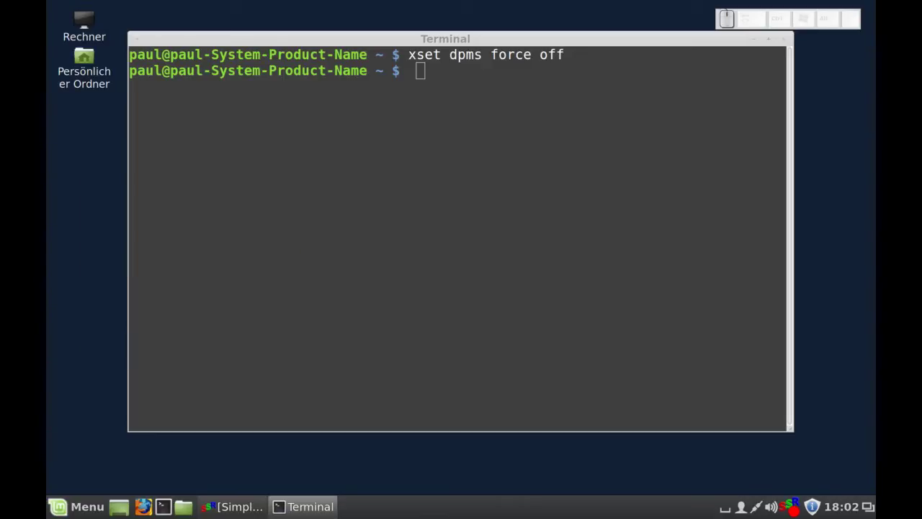
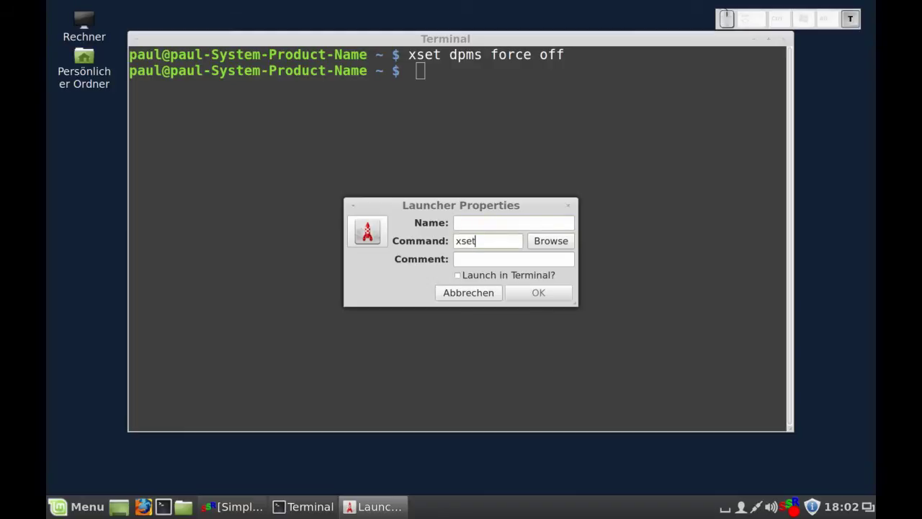
pyautogui.press('space')
pyautogui.press('p')
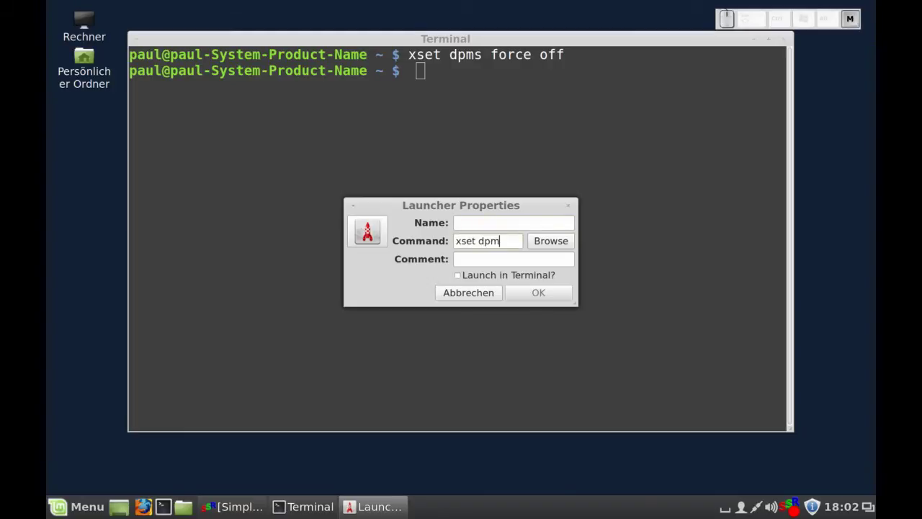
pyautogui.press('s')
pyautogui.press('space')
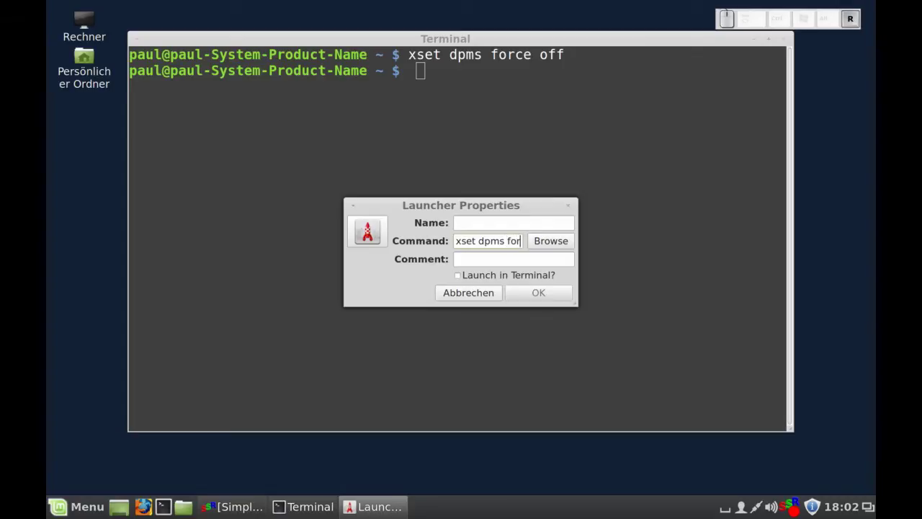
pyautogui.press('space')
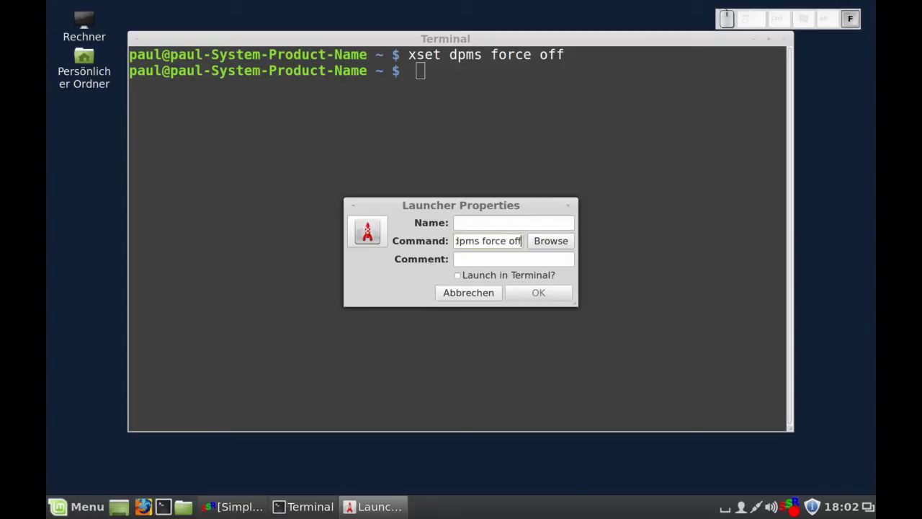
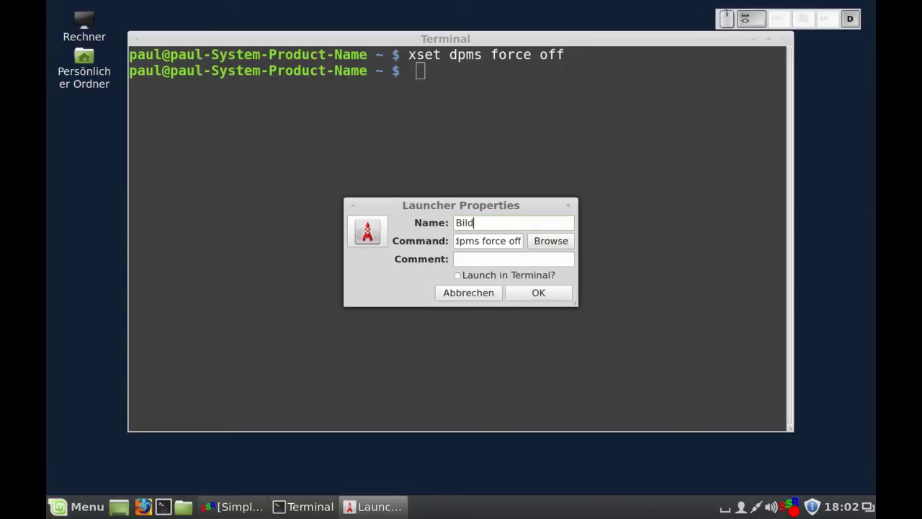
pyautogui.press('shift+space')
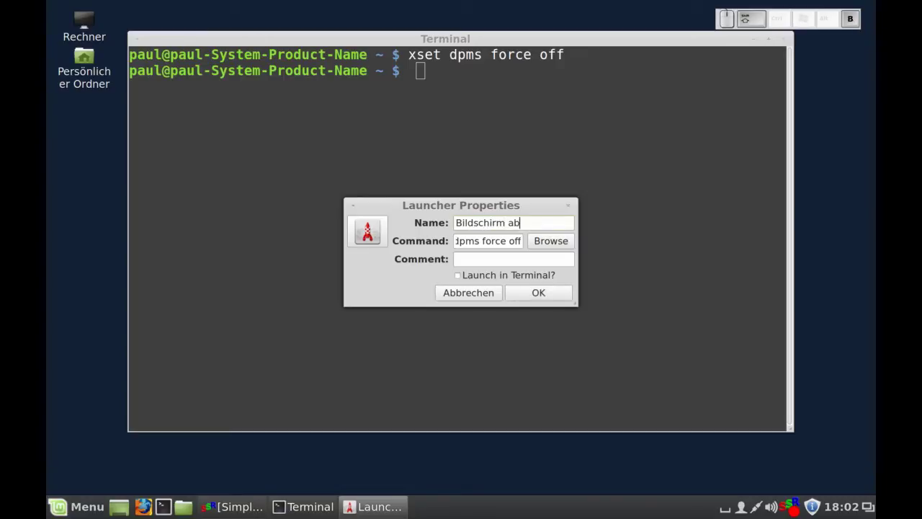
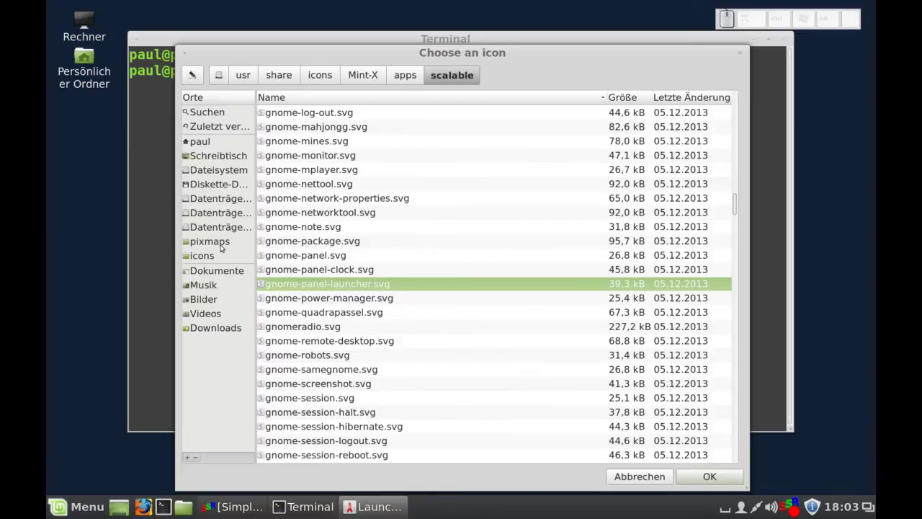
# Choose /usr/share/icons/gnome/48x48/devices/display.png as the launcher's monitor icon.
pyautogui.click(221, 248)
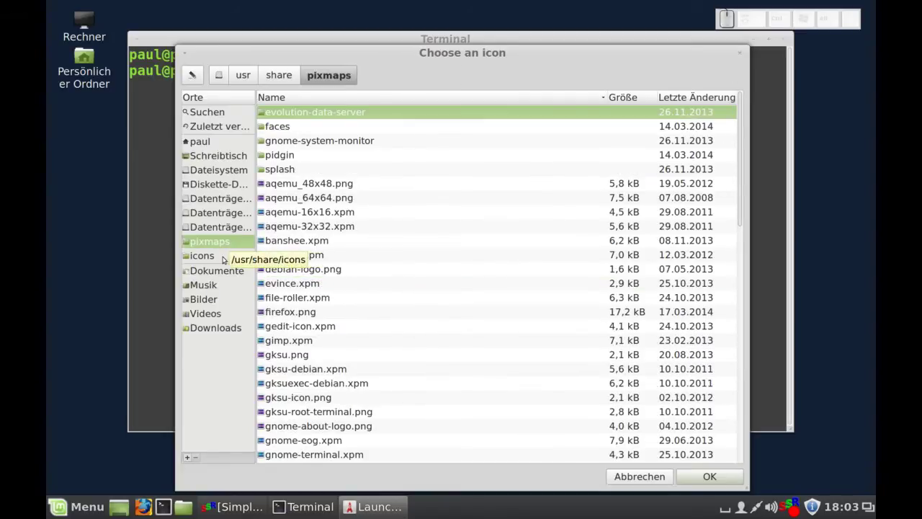
pyautogui.click(223, 260)
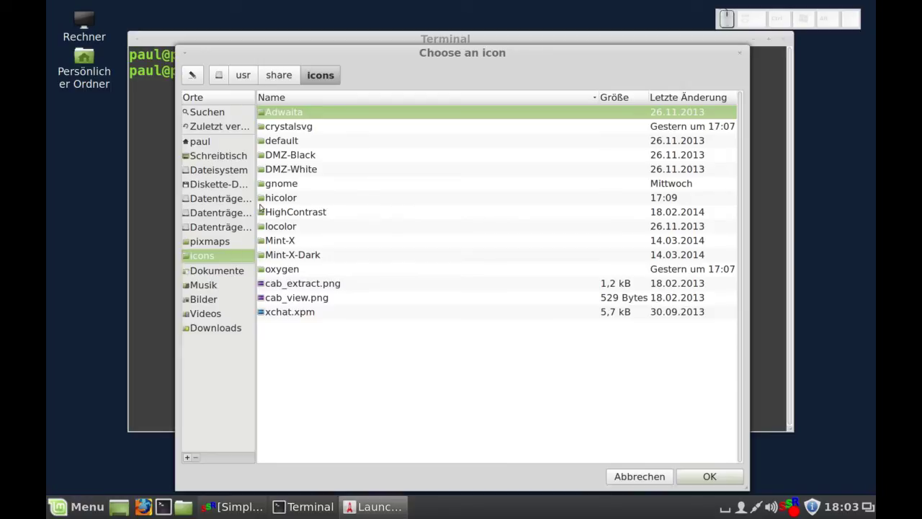
pyautogui.click(289, 188)
pyautogui.click(290, 188)
pyautogui.click(295, 174)
pyautogui.click(295, 174)
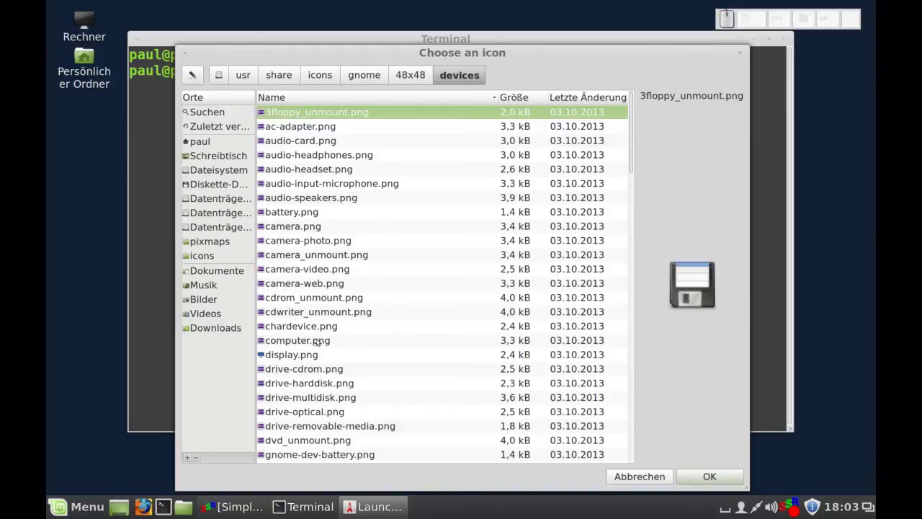
pyautogui.click(318, 359)
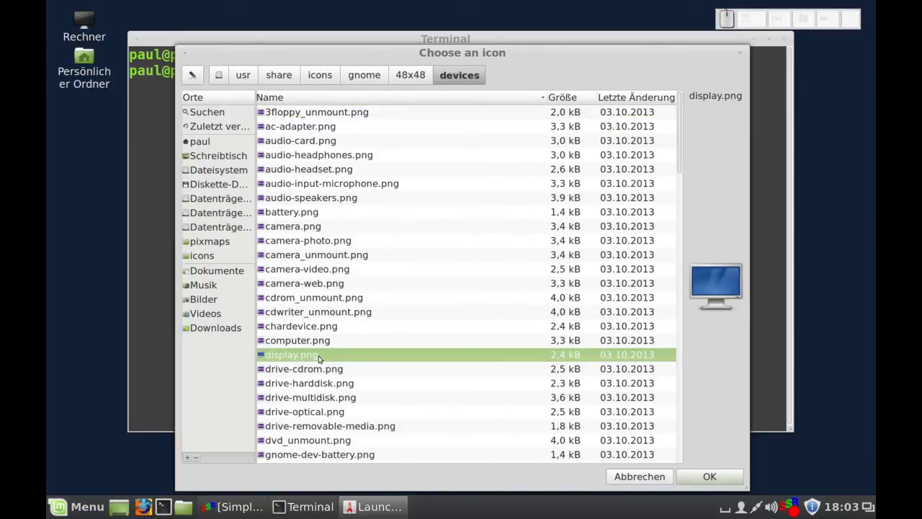
pyautogui.click(697, 479)
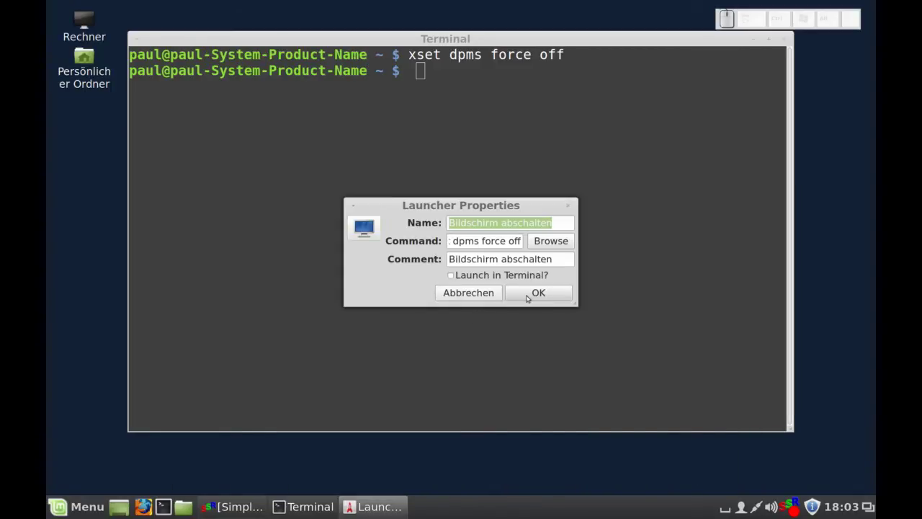
# Confirm the launcher, answer 'Nein' to the menu prompt, and select the new desktop icon.
pyautogui.click(527, 297)
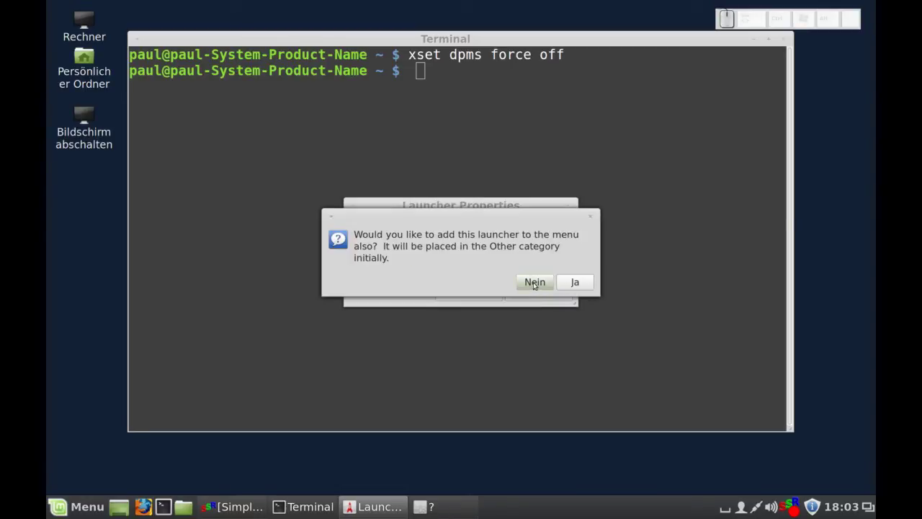
pyautogui.click(533, 286)
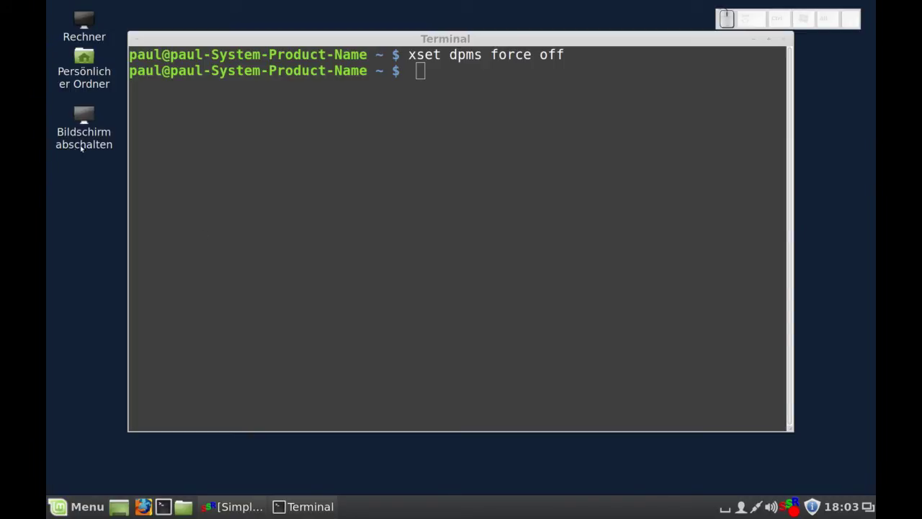
pyautogui.click(82, 143)
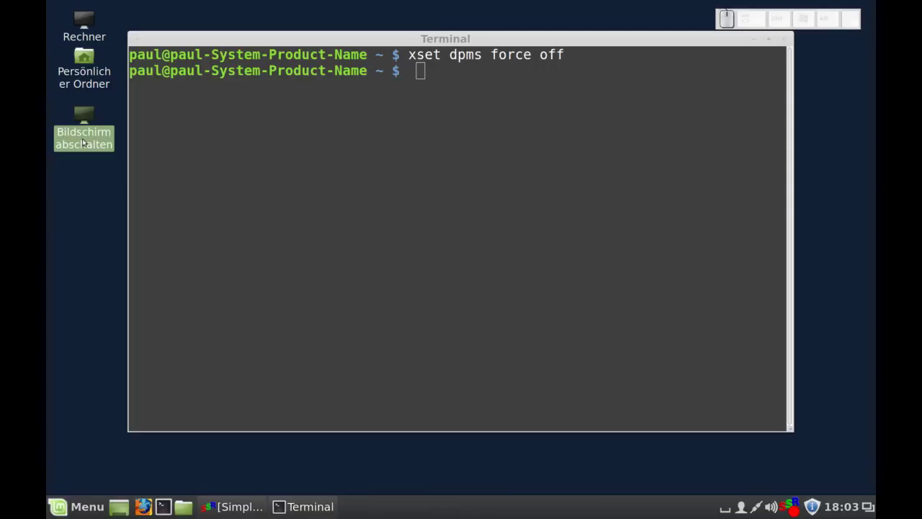
pyautogui.press('space')
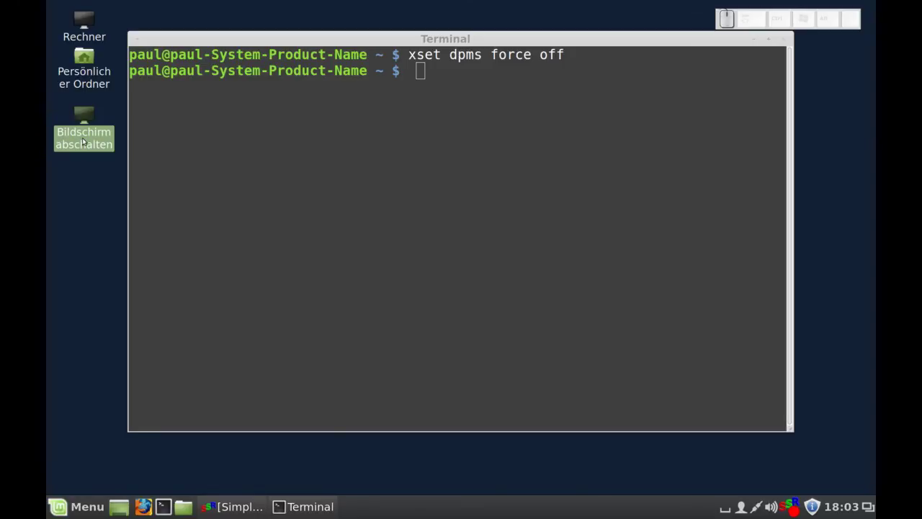
# Delete the Bildschirm abschalten launcher via 'Löschen' and confirm the permanent deletion.
pyautogui.rightClick(82, 142)
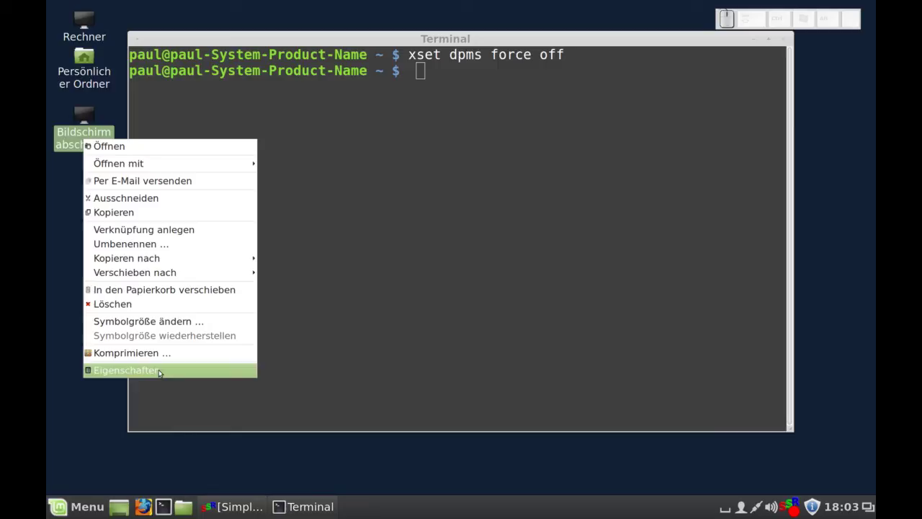
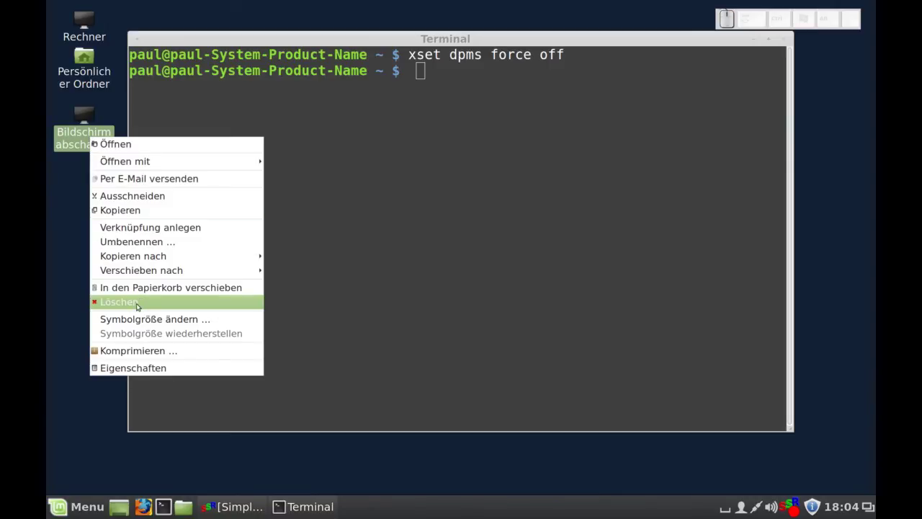
pyautogui.click(136, 307)
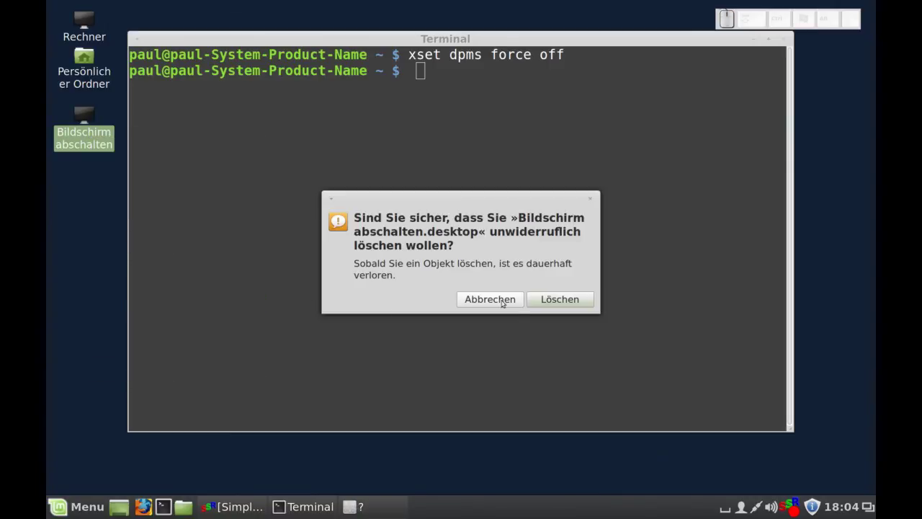
pyautogui.click(563, 303)
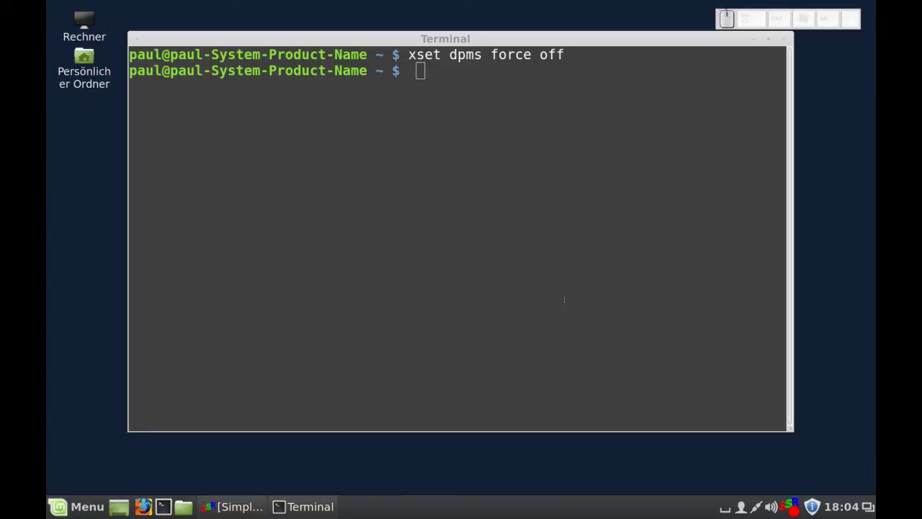